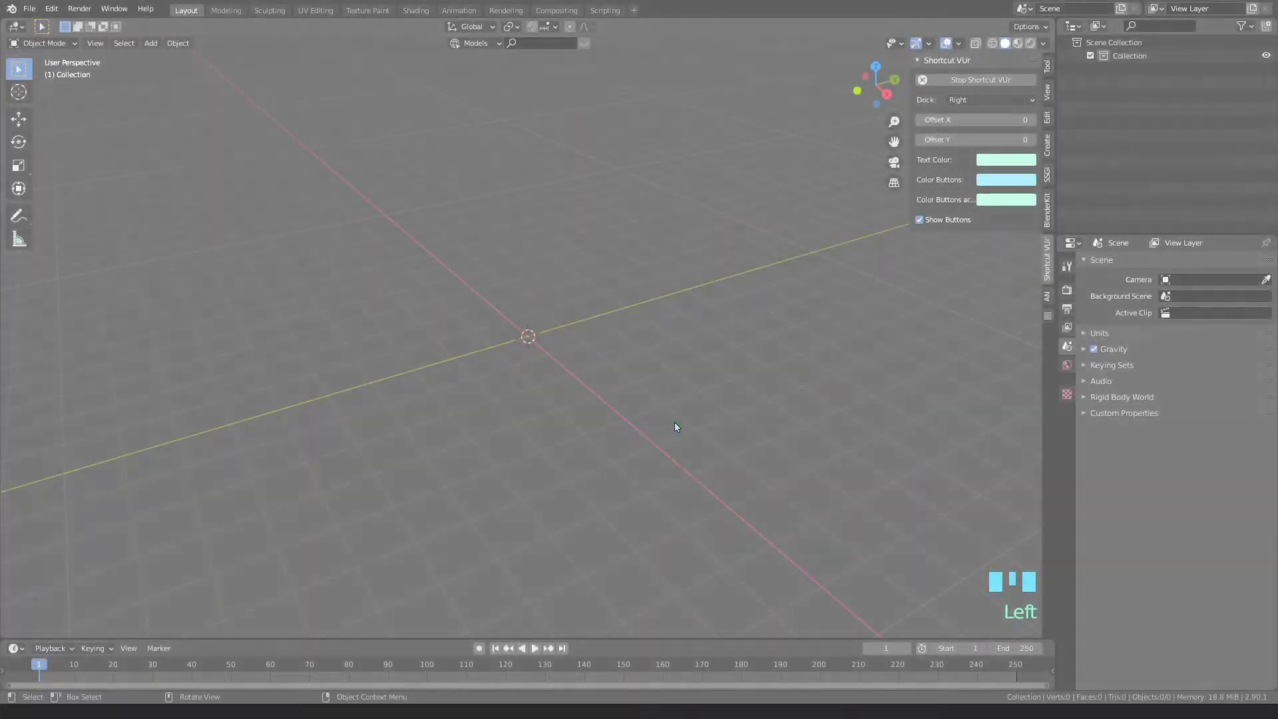
# - Bring up the Add menu (Shift+A) to insert a path curve
pyautogui.press('shift+a')
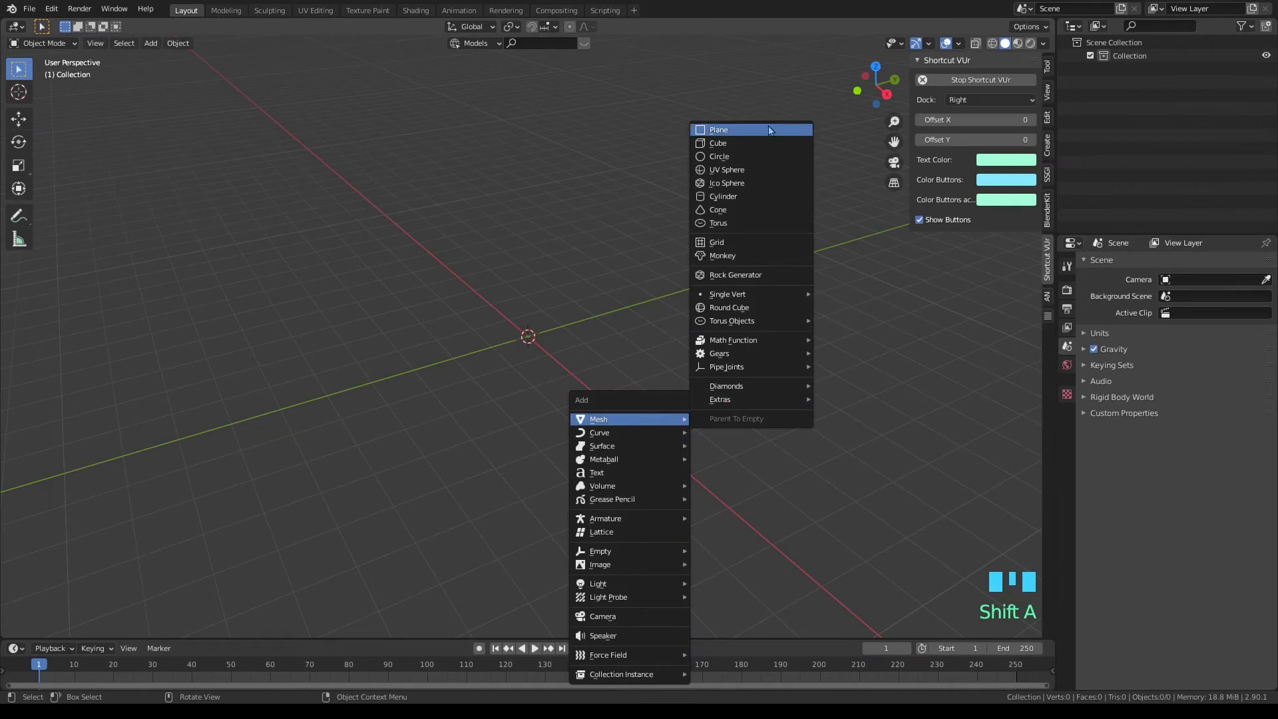
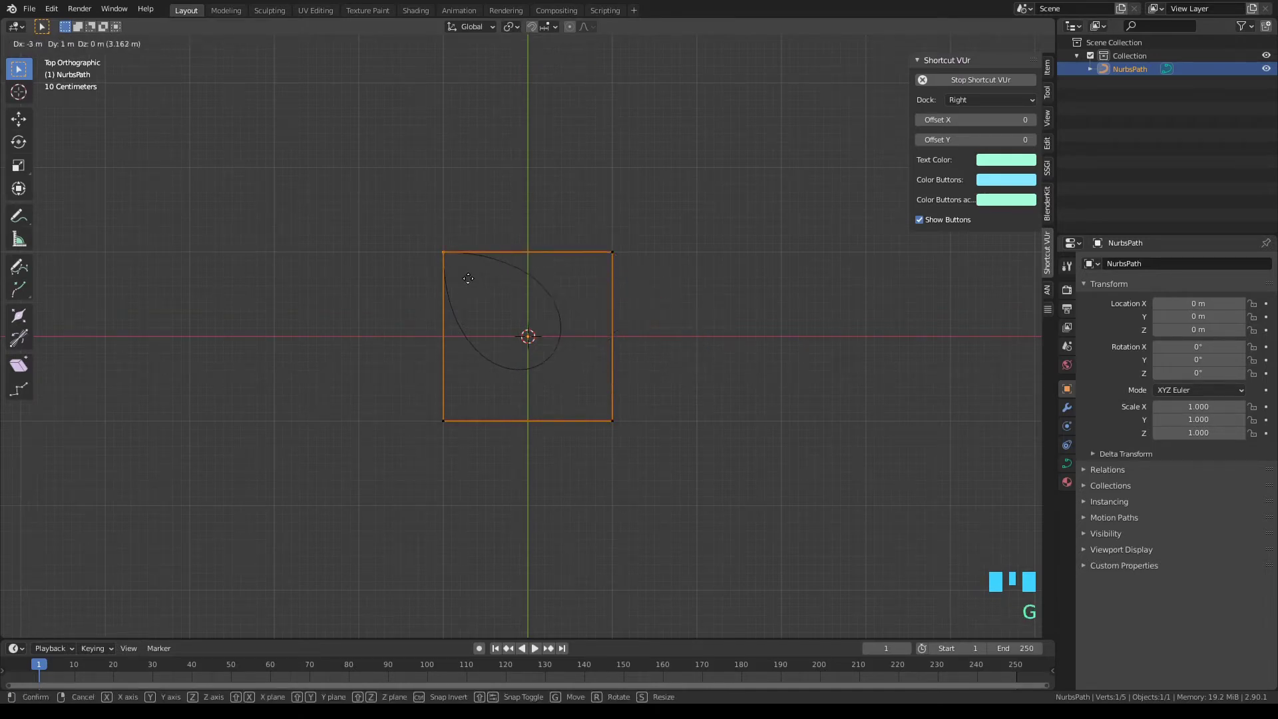
# - Set the square path's spline type to Poly so its segments become straight lines
pyautogui.press('a')
pyautogui.moveTo(554, 314); pyautogui.dragTo(600, 530)
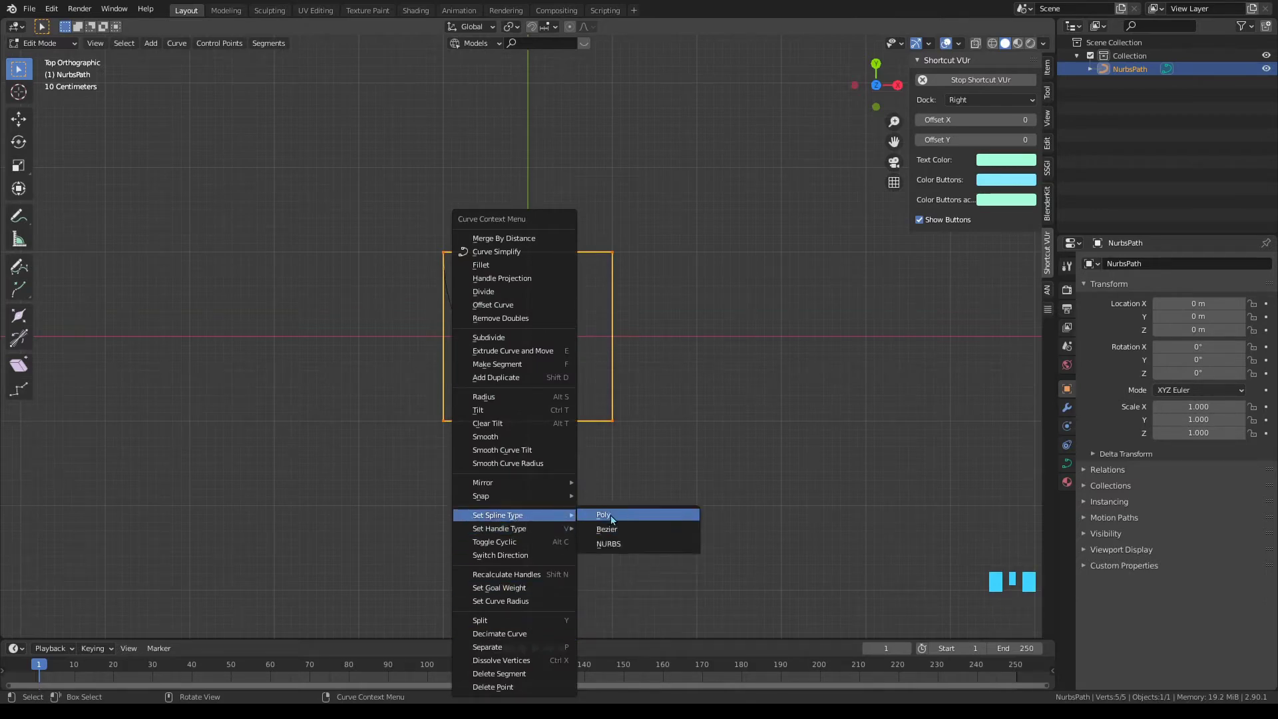
pyautogui.press('Tab')
pyautogui.moveTo(542, 288); pyautogui.dragTo(543, 447)
# - Convert the square curve into a grease pencil object and enter Edit Mode on its points
pyautogui.scroll(3)
pyautogui.scroll(3)
pyautogui.click(1070, 501)
pyautogui.moveTo(1152, 378); pyautogui.dragTo(680, 406)
pyautogui.press('Tab')
# - Select all points and thicken the square stroke substantially with Alt+S
pyautogui.press('a')
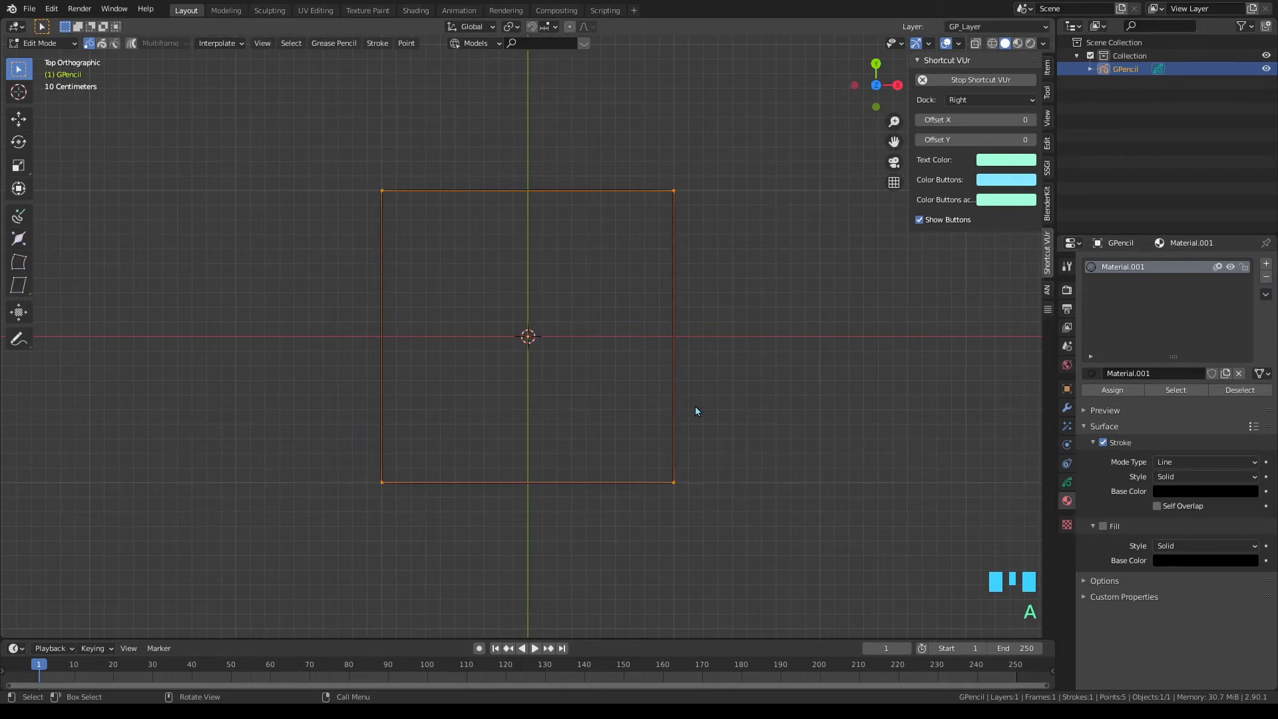
pyautogui.press('alt+s')
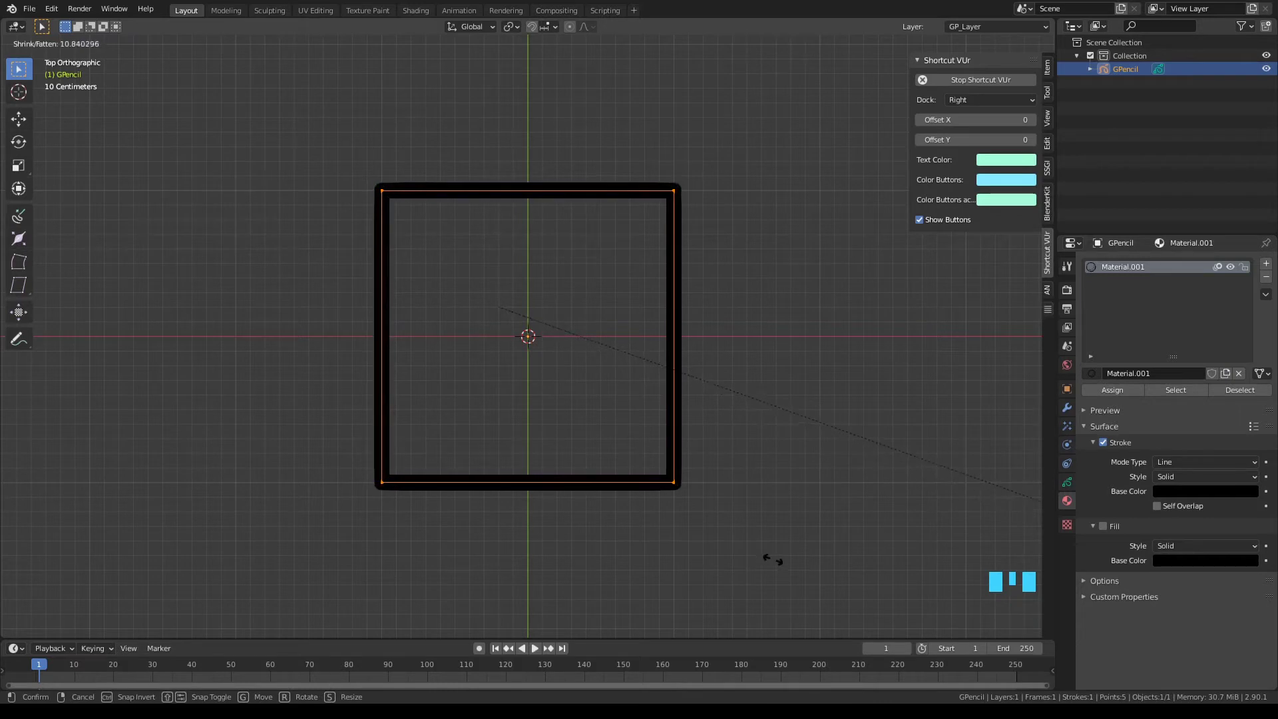
pyautogui.moveTo(513, 257); pyautogui.dragTo(135, 628)
pyautogui.click(135, 627)
# - Subdivide the stroke with 10 cuts and return to Object Mode
pyautogui.moveTo(48, 633); pyautogui.dragTo(86, 575)
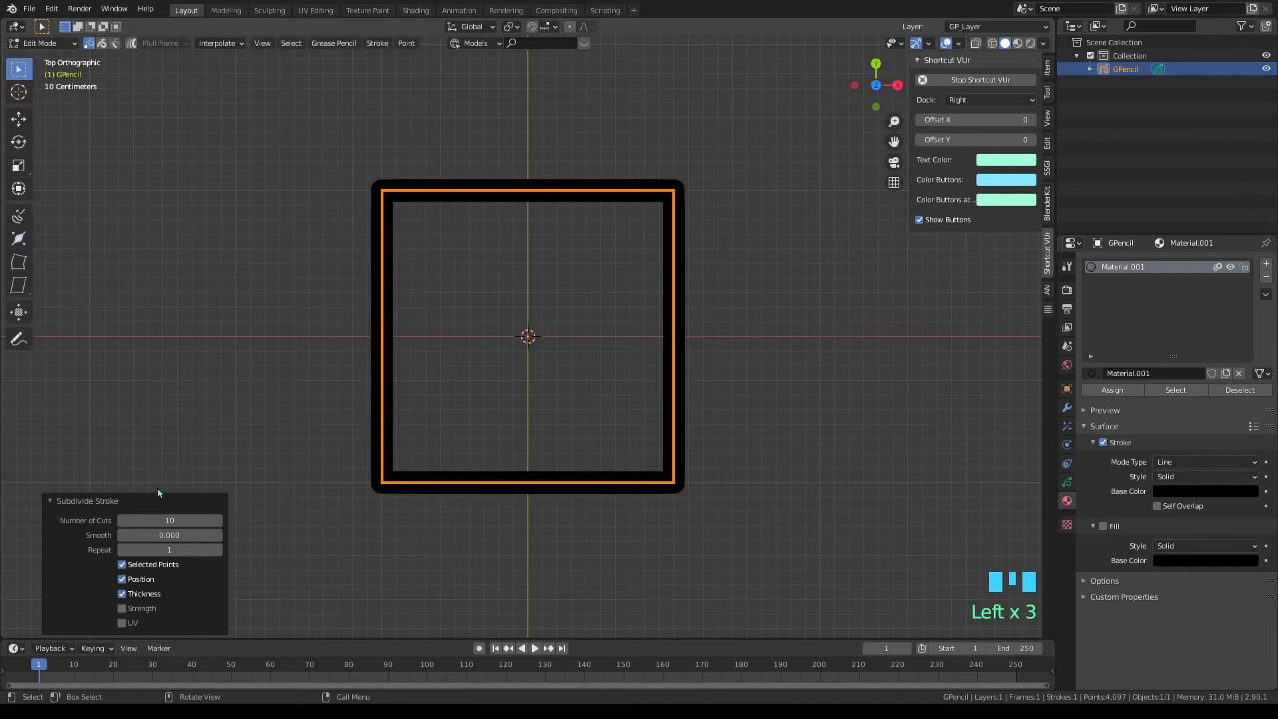
pyautogui.scroll(3)
pyautogui.scroll(3)
pyautogui.press('Tab')
# - Show the grease pencil object's modifier settings and the list of modifiers to add
pyautogui.scroll(-3)
pyautogui.click(1072, 412)
pyautogui.moveTo(1129, 271); pyautogui.dragTo(1177, 331)
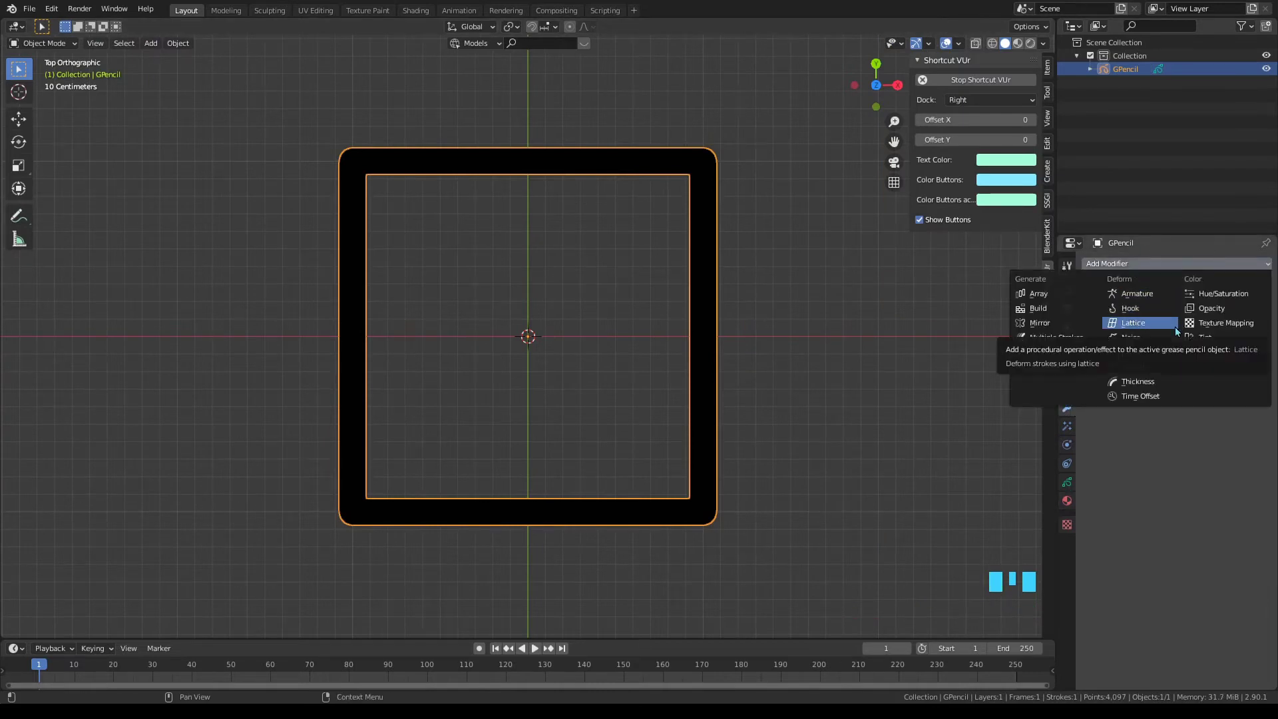
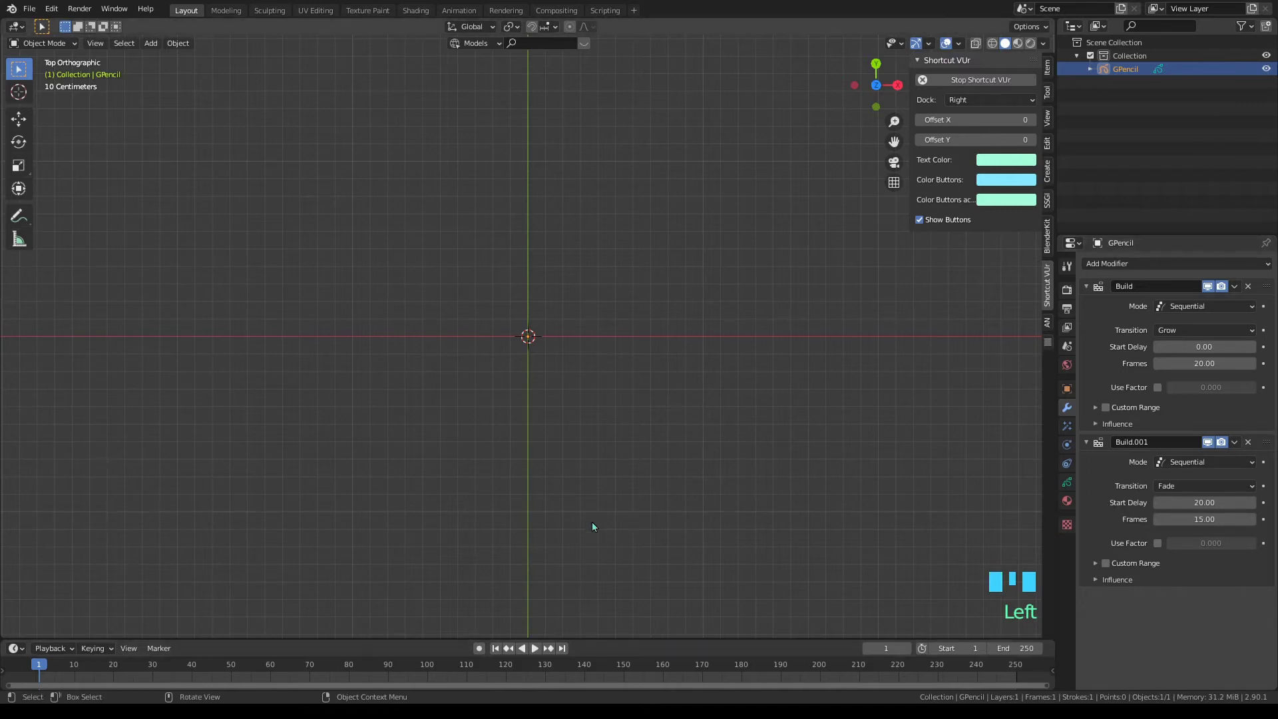
# - Play and stop the build animation, then show the stroke's material settings
pyautogui.press('space')
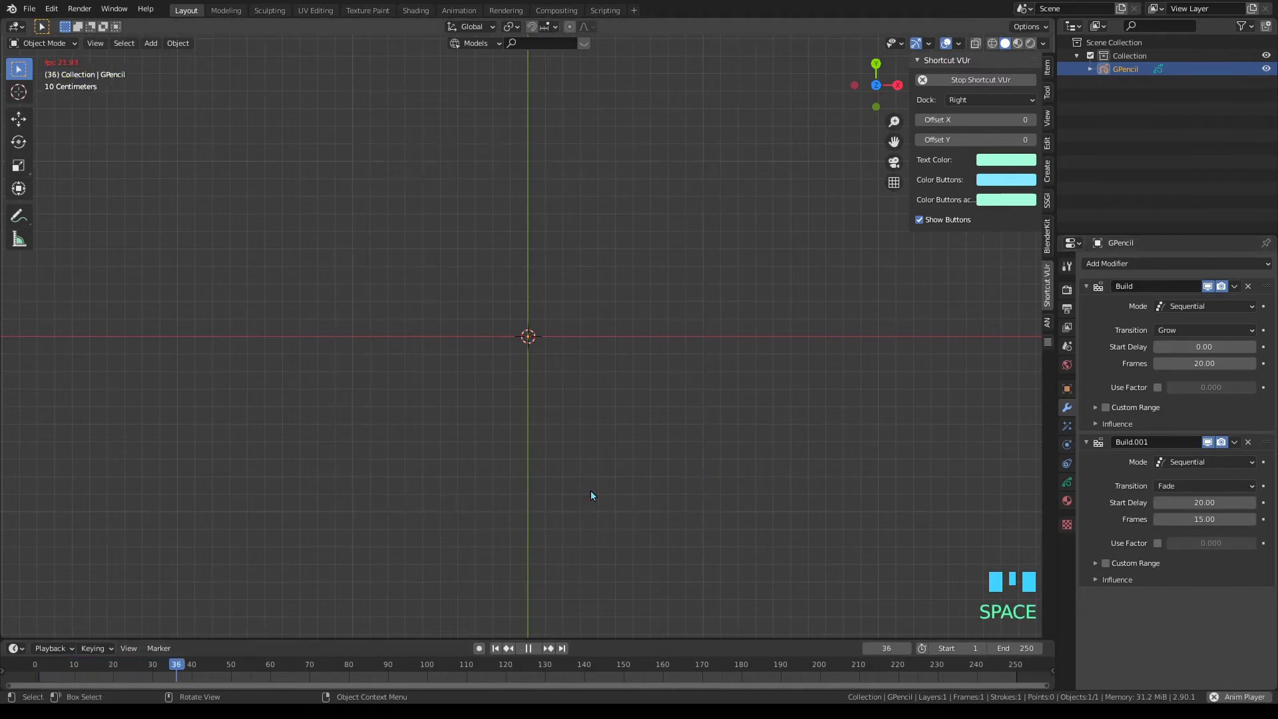
pyautogui.press('space')
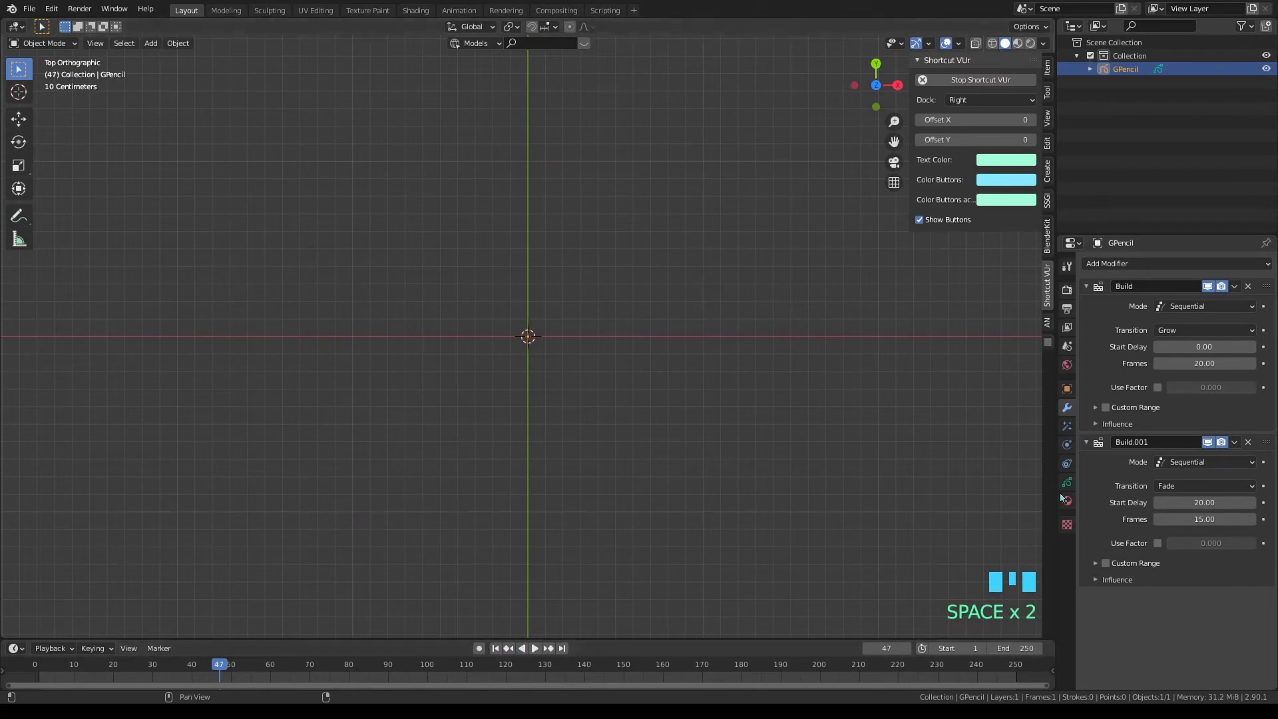
pyautogui.click(1064, 504)
pyautogui.click(1029, 42)
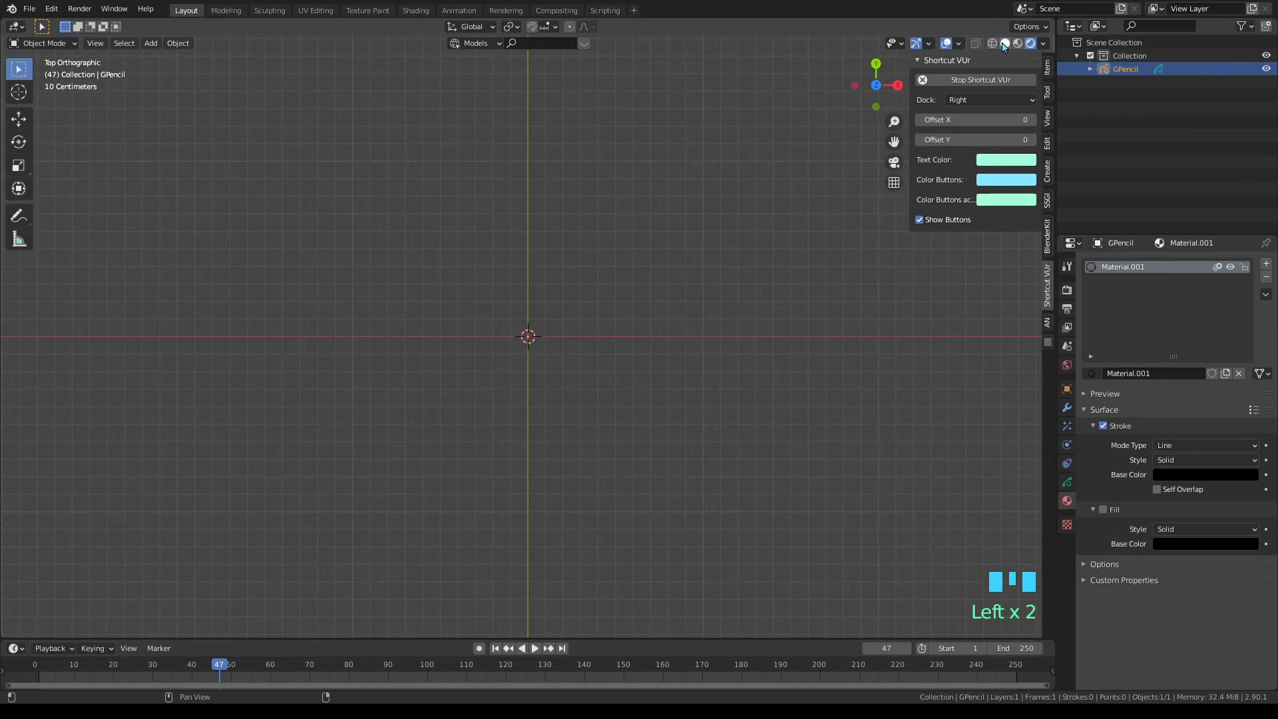
pyautogui.click(1003, 46)
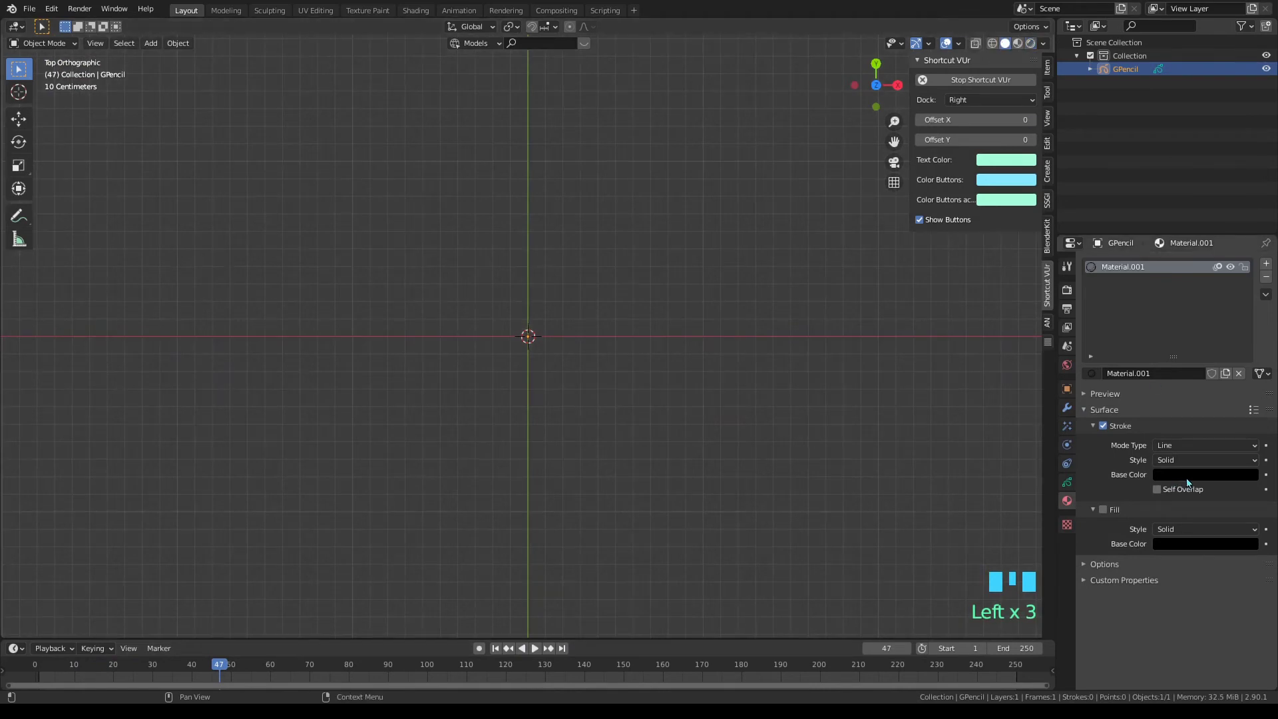
pyautogui.click(1187, 482)
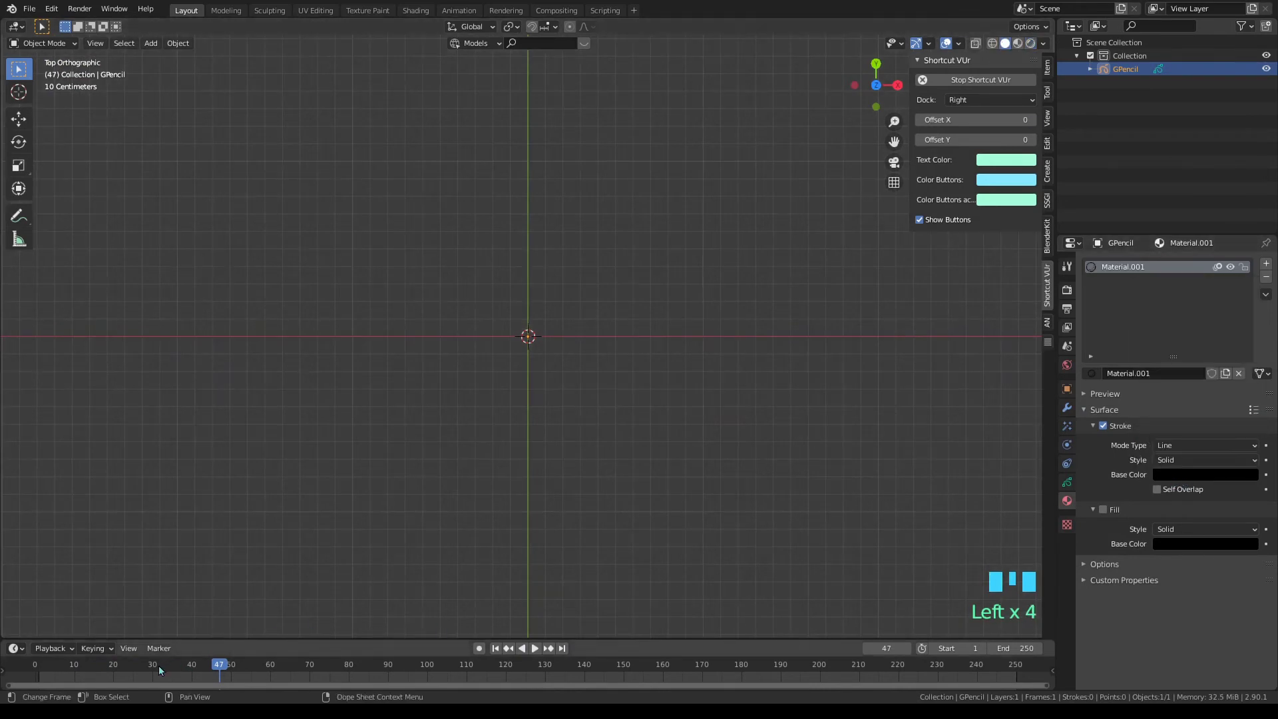
# - Scrub to frame 31 and set the Stroke Base Color from black to white
pyautogui.moveTo(159, 669); pyautogui.dragTo(1183, 485)
pyautogui.moveTo(1184, 485); pyautogui.dragTo(1178, 477)
pyautogui.click(1178, 477)
pyautogui.click(1182, 478)
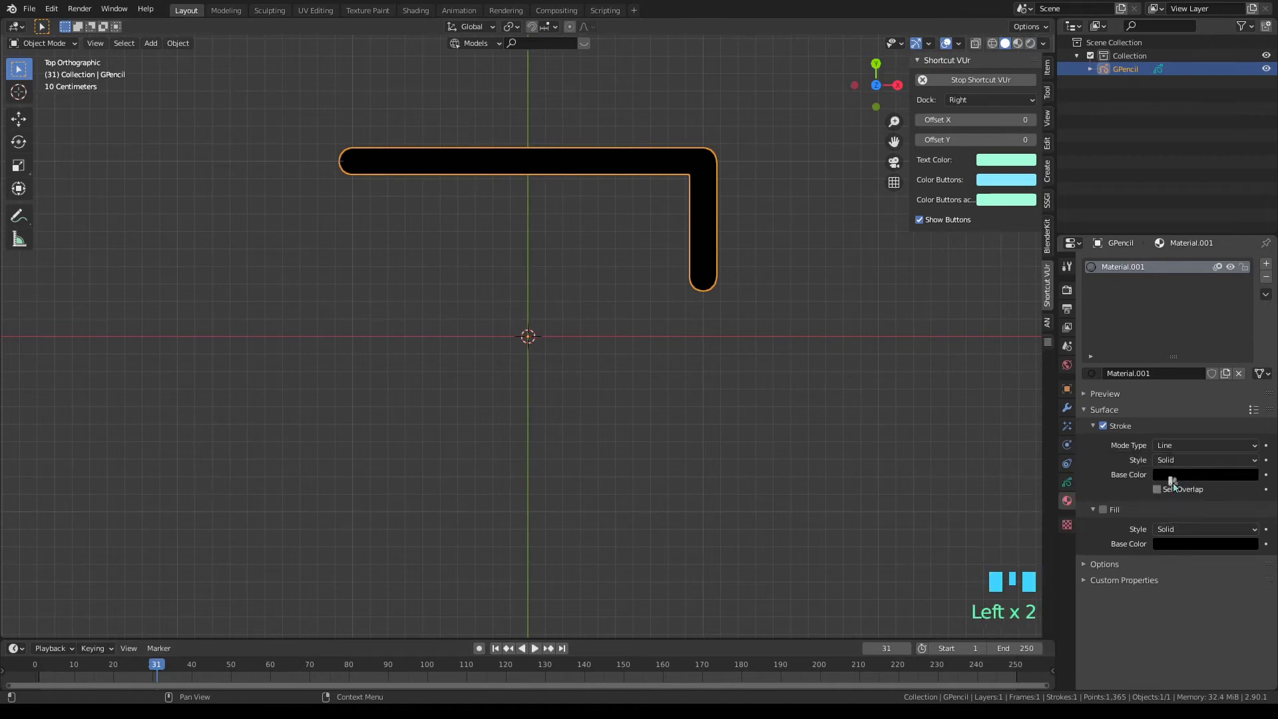
pyautogui.moveTo(1173, 480); pyautogui.dragTo(1213, 660)
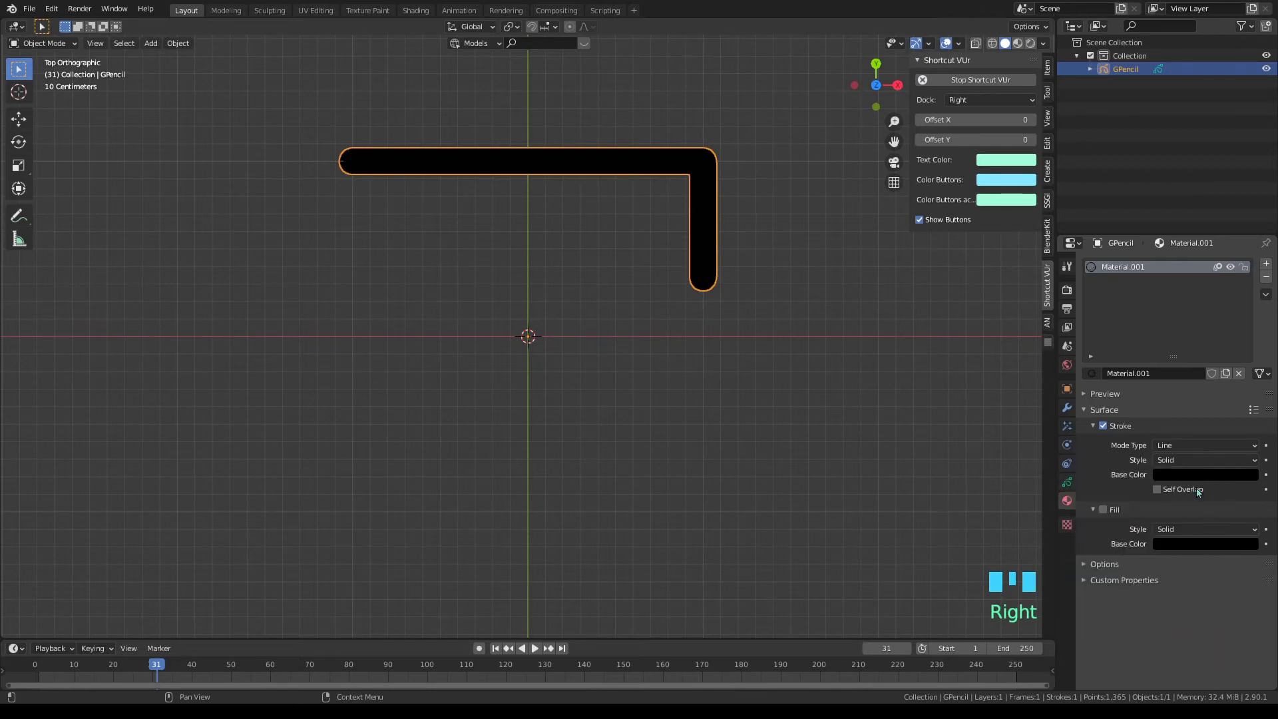
pyautogui.click(1190, 476)
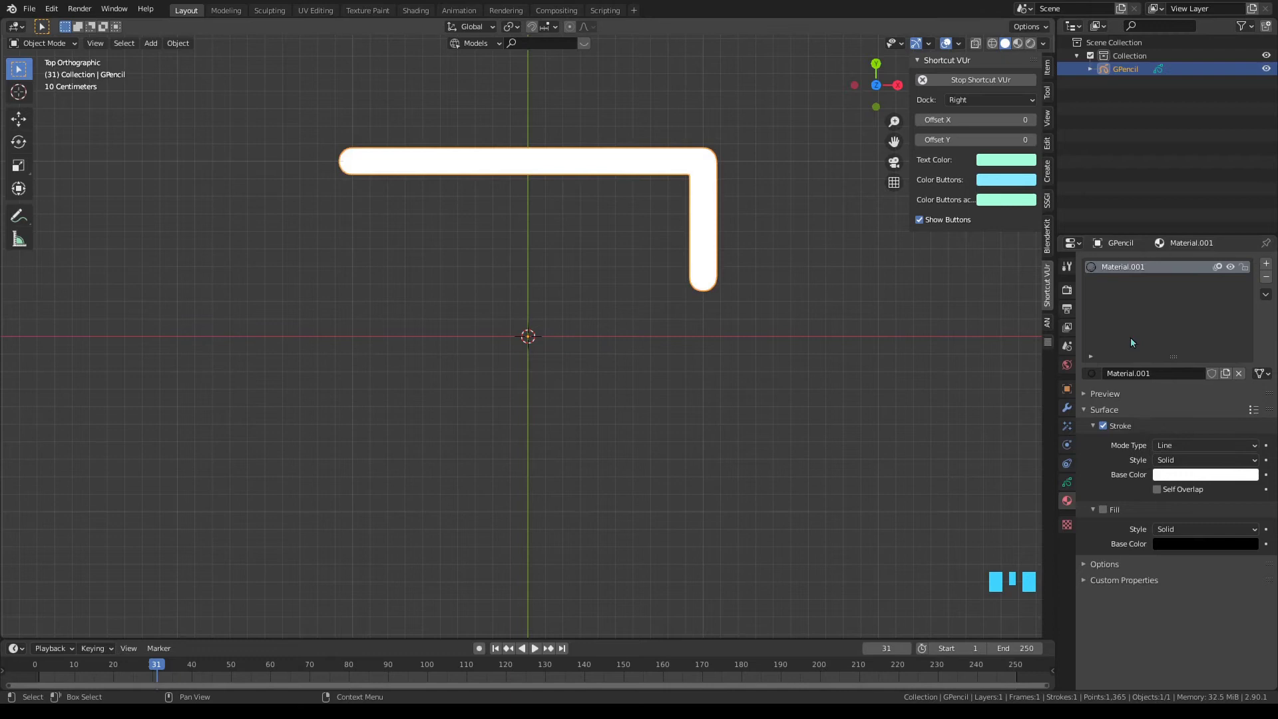
# - Pan over the stroke and toggle viewport overlays off and back on
pyautogui.click(1070, 317)
pyautogui.click(1070, 295)
pyautogui.moveTo(1087, 531); pyautogui.dragTo(1162, 570)
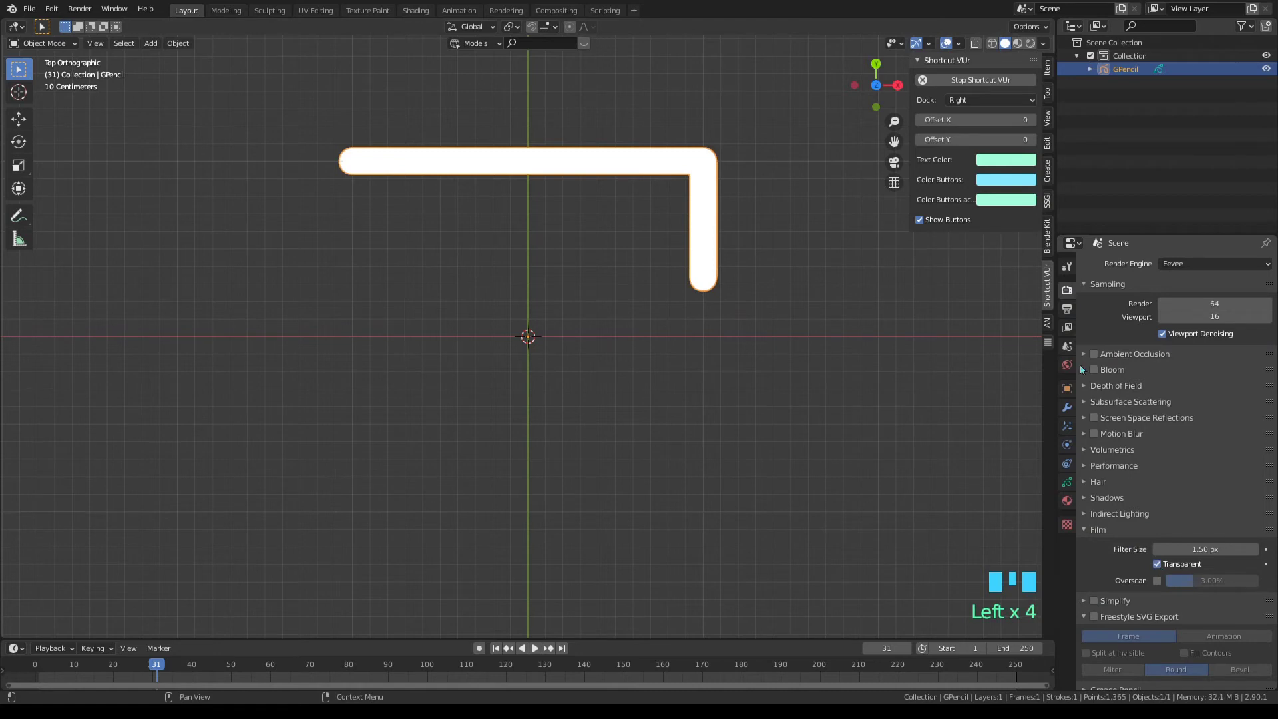
pyautogui.click(948, 49)
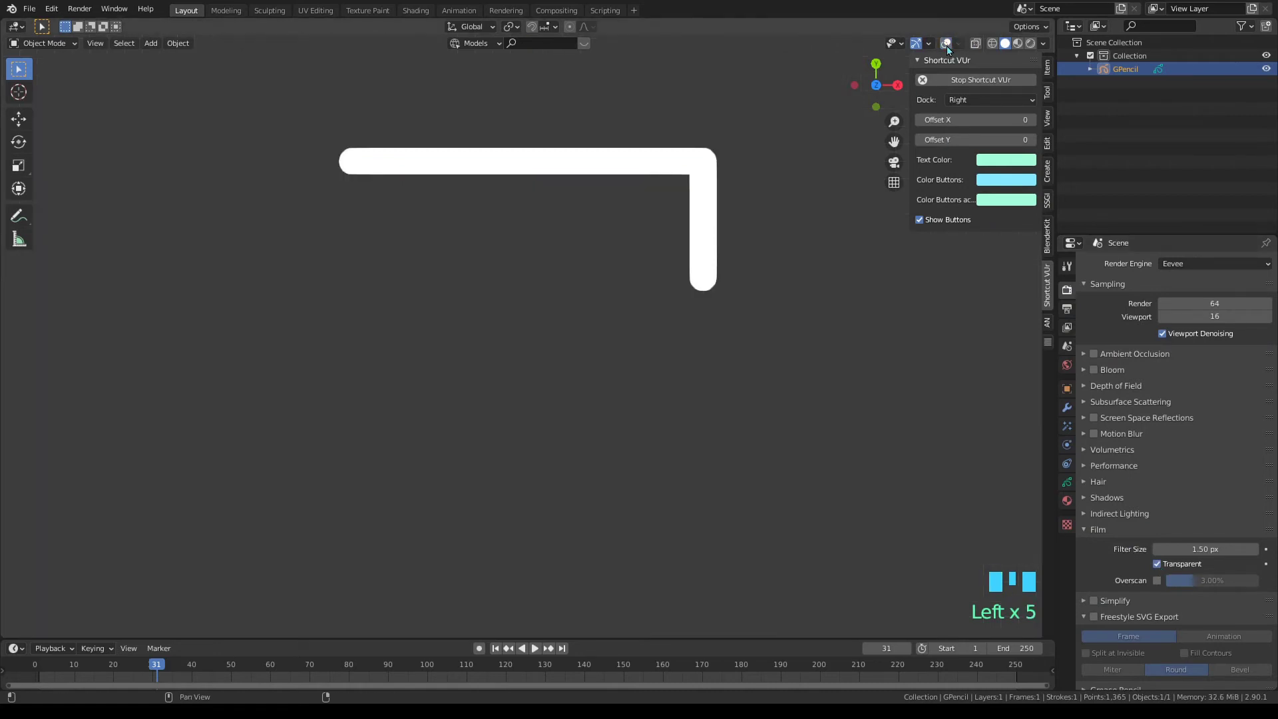
pyautogui.click(948, 50)
# - Switch viewport shading to Rendered and orbit to a tilted perspective view
pyautogui.click(1021, 49)
pyautogui.click(1033, 46)
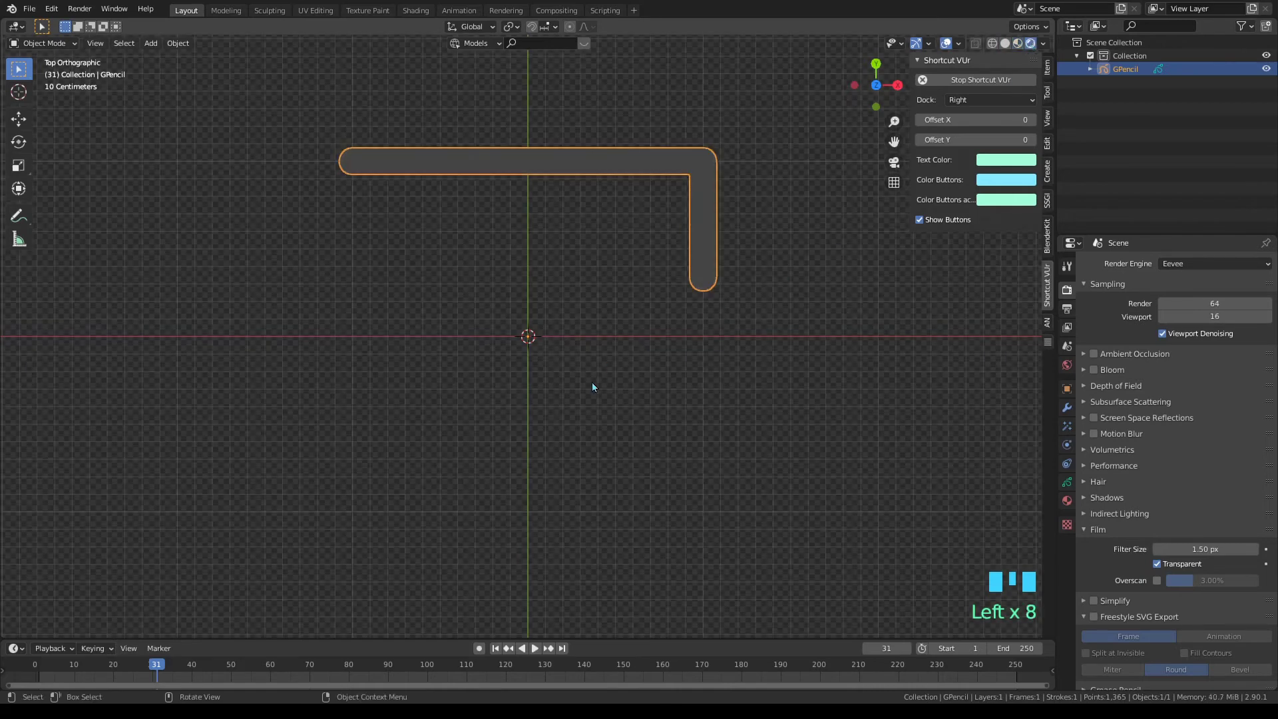
pyautogui.moveTo(610, 356); pyautogui.dragTo(625, 320)
# - Add an area light and raise it on Z about 1.43 m above the stroke
pyautogui.press('shift+a')
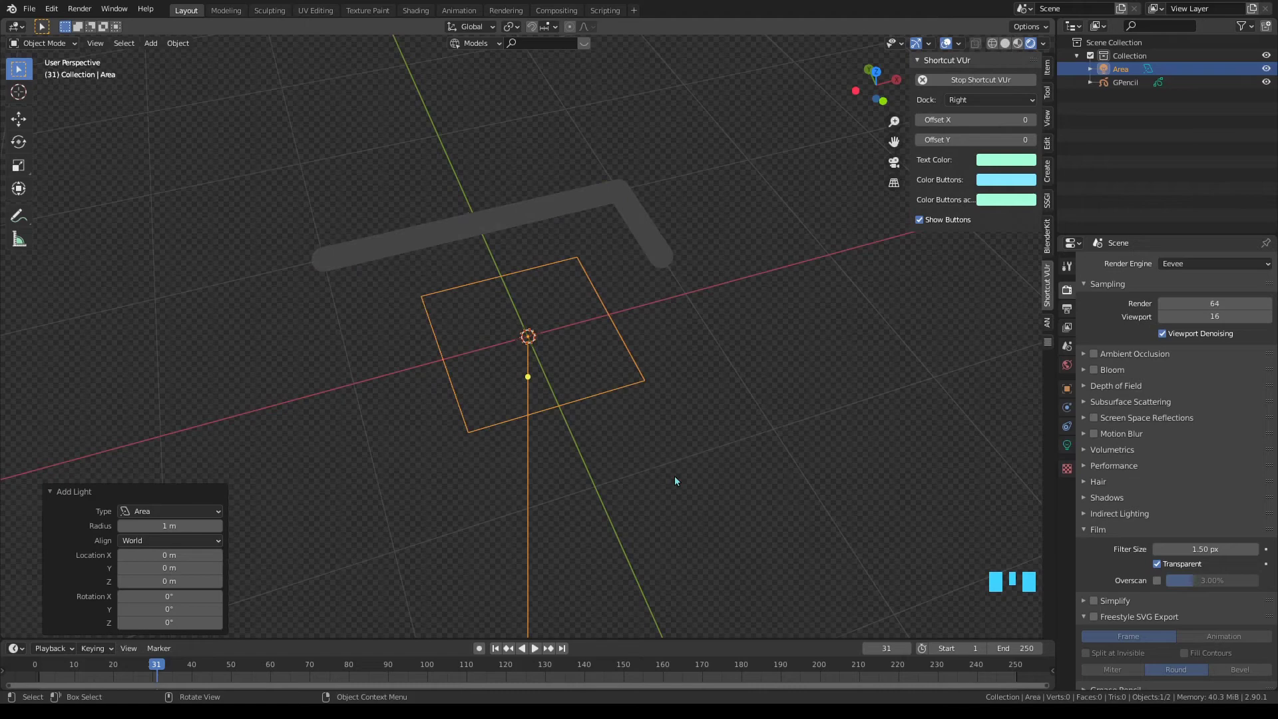
pyautogui.press('s')
pyautogui.moveTo(830, 578); pyautogui.dragTo(806, 555)
pyautogui.press('g')
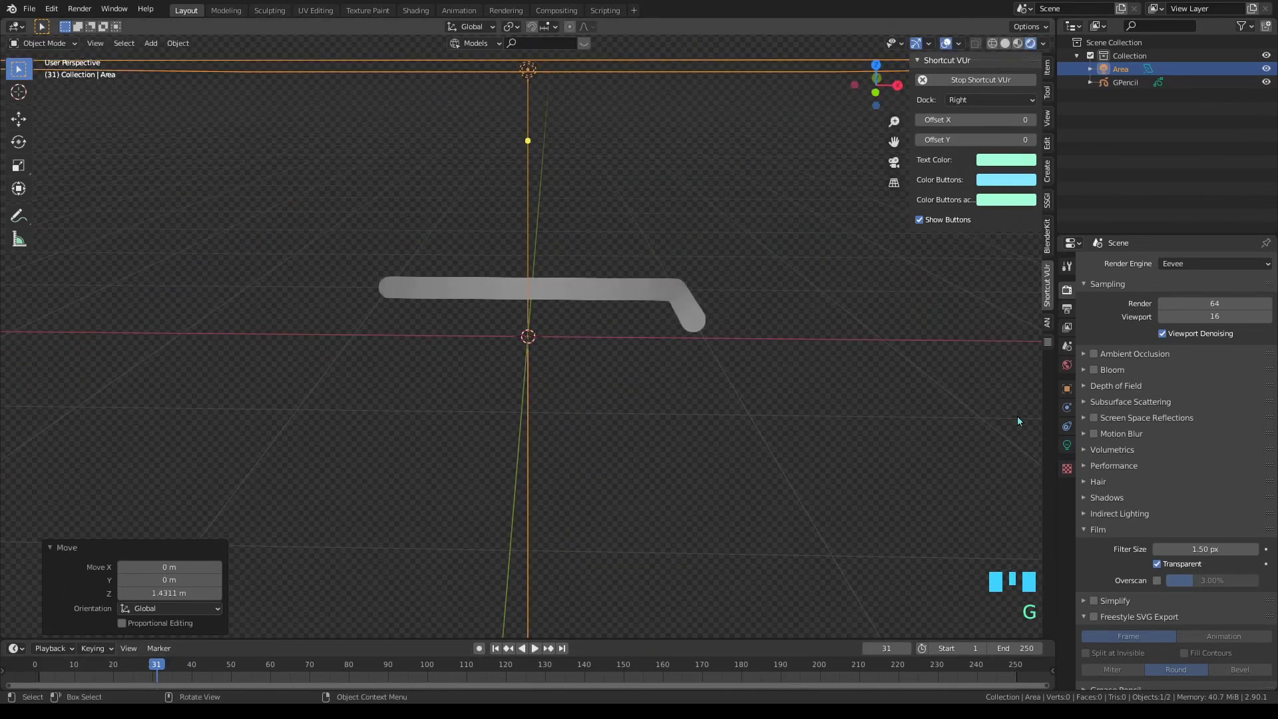
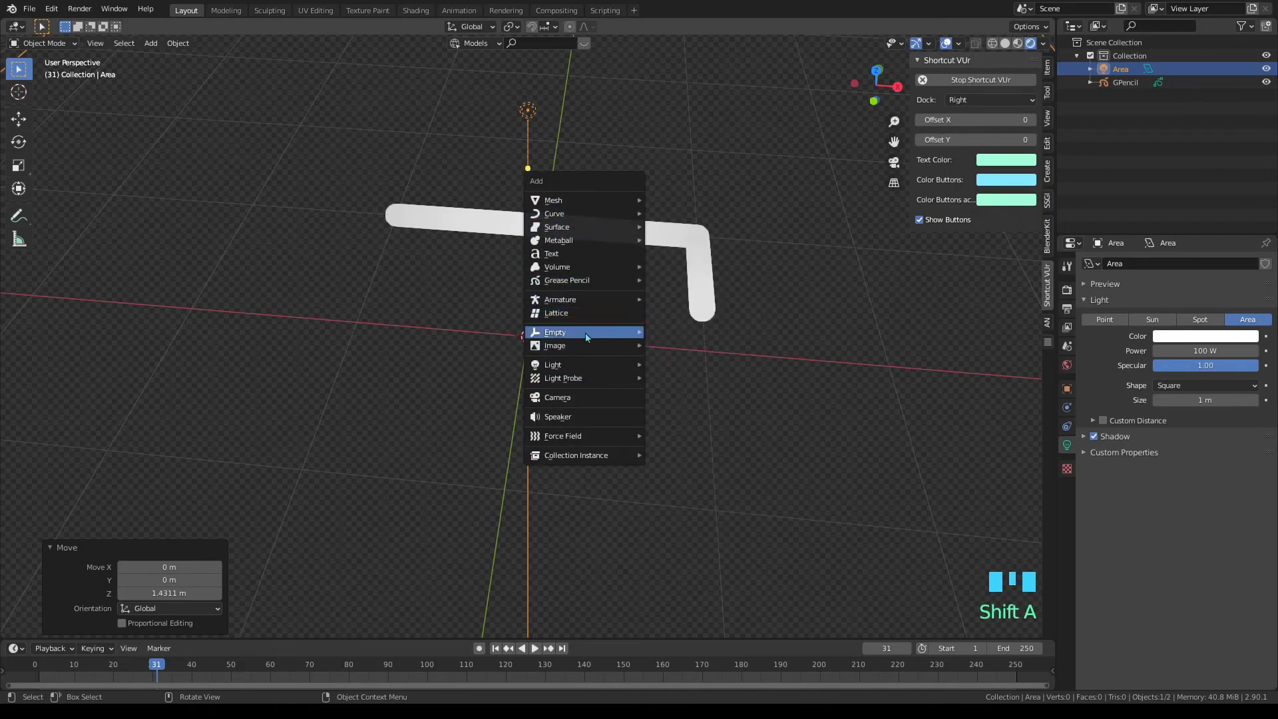
# - Add a camera raised to 2.604 m above the stroke and look through it with Numpad 0
pyautogui.moveTo(594, 398); pyautogui.dragTo(1050, 76)
pyautogui.click(1050, 76)
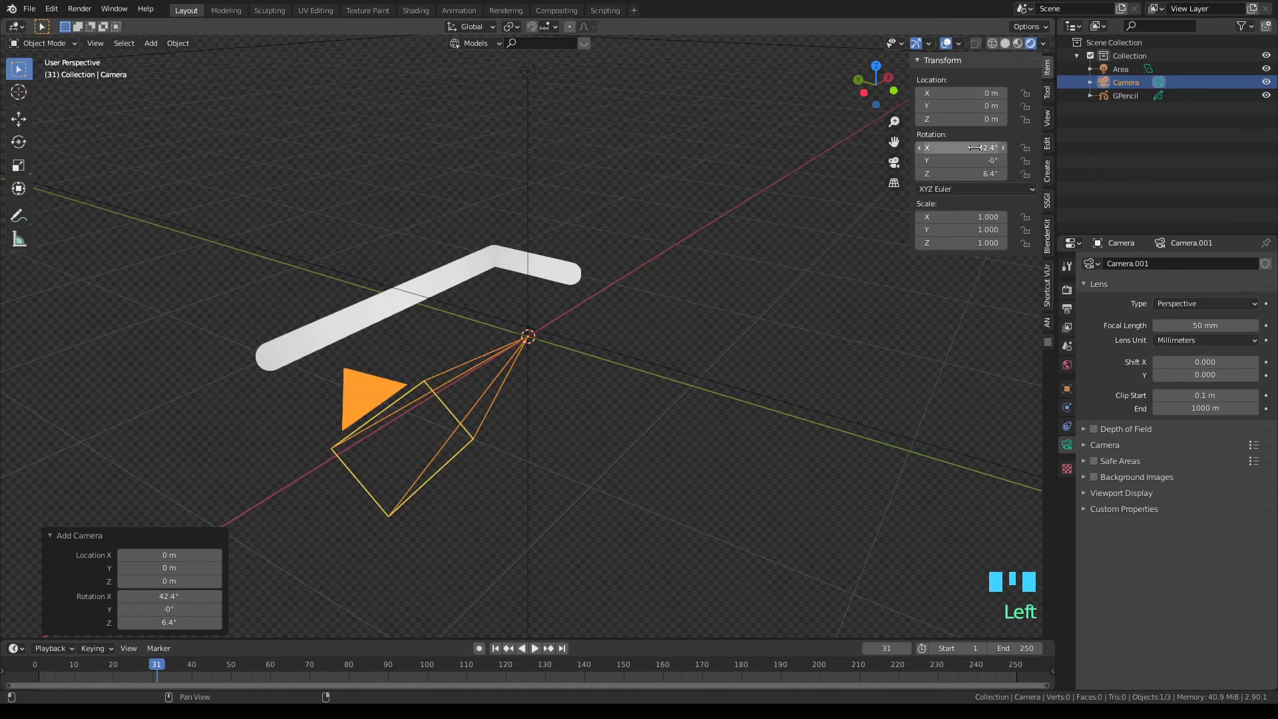
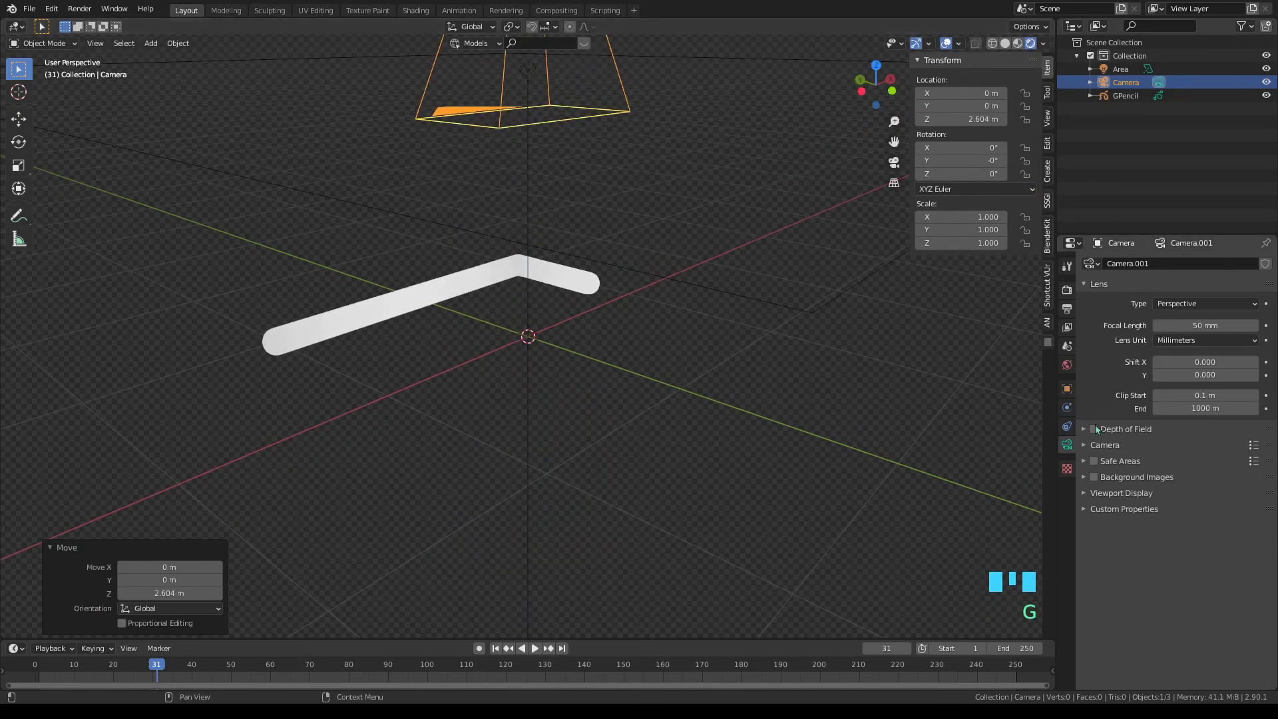
pyautogui.moveTo(1193, 303); pyautogui.dragTo(809, 399)
pyautogui.press('KP_0')
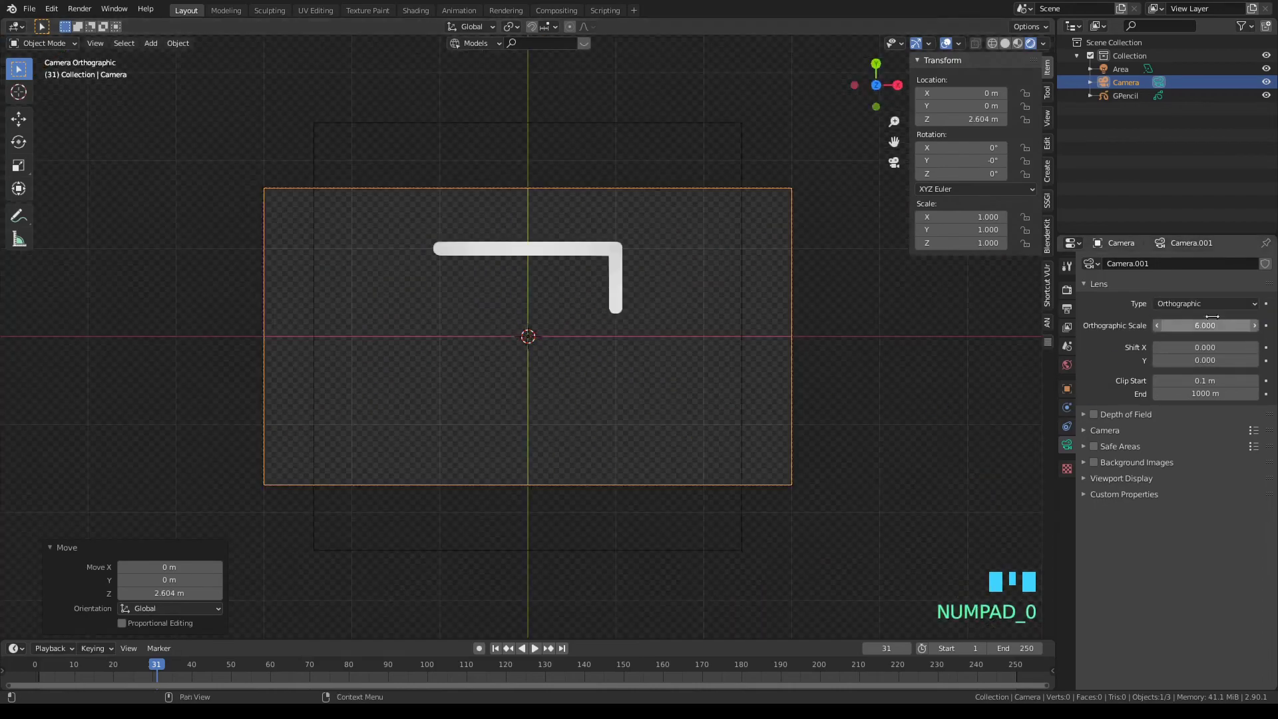
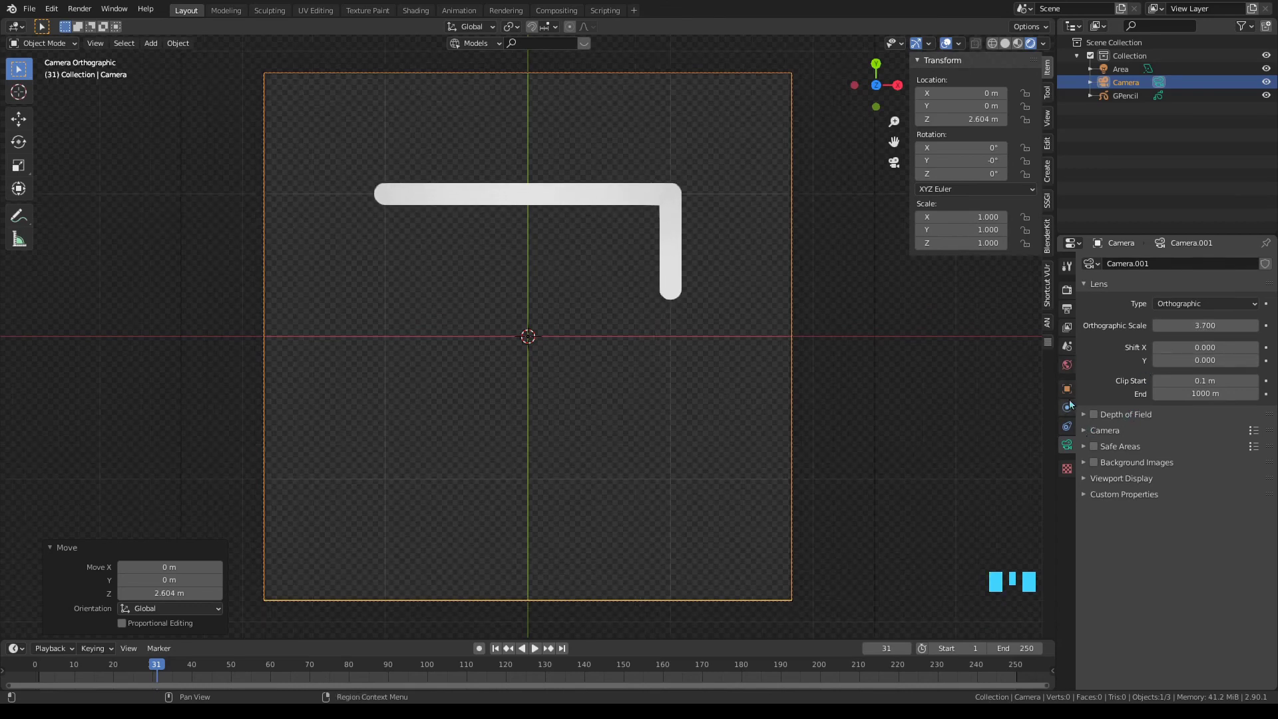
# - Set a square 1080×1080 resolution, FFmpeg video output format and RGBA colour
pyautogui.moveTo(1071, 317); pyautogui.dragTo(1167, 505)
pyautogui.scroll(-3)
pyautogui.moveTo(1107, 590); pyautogui.dragTo(1141, 506)
pyautogui.scroll(-3)
pyautogui.moveTo(1187, 551); pyautogui.dragTo(1241, 513)
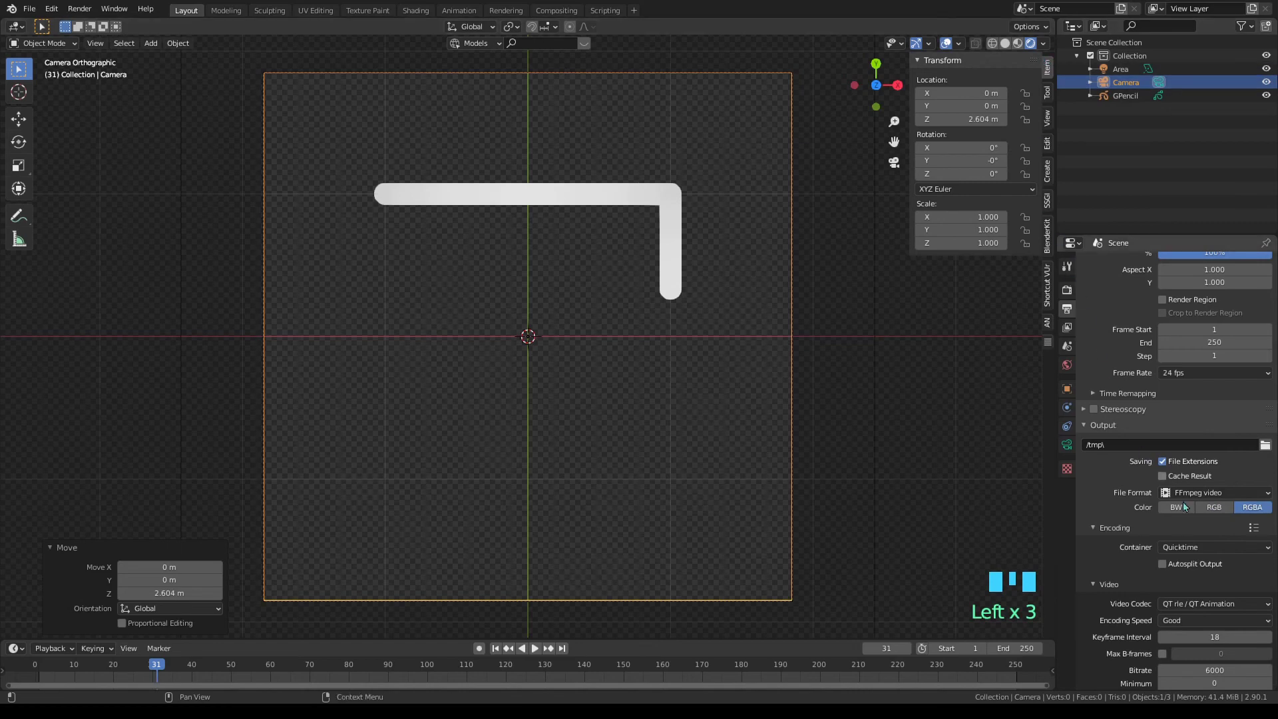
# - Scroll the properties panel to review the grease pencil layer settings
pyautogui.scroll(-3)
pyautogui.scroll(3)
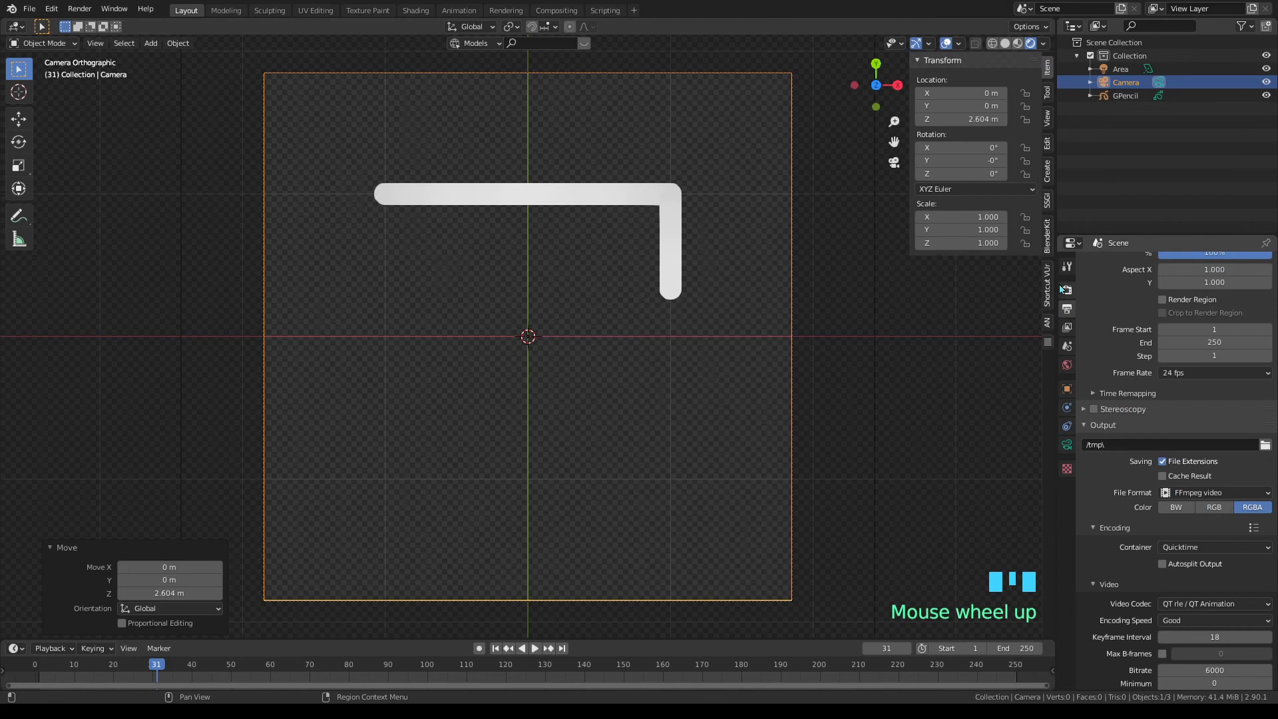
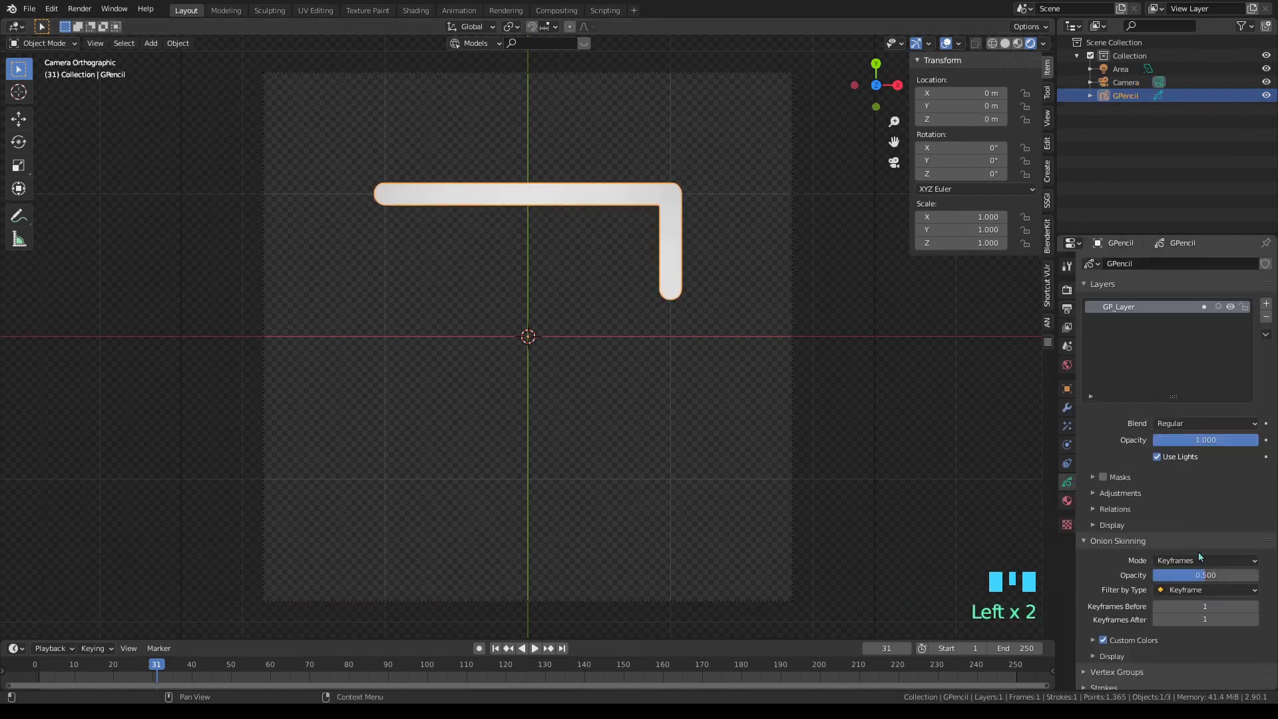
# - Set the Stroke Base Color to a pale mint green and hide overlays to preview it
pyautogui.click(1068, 506)
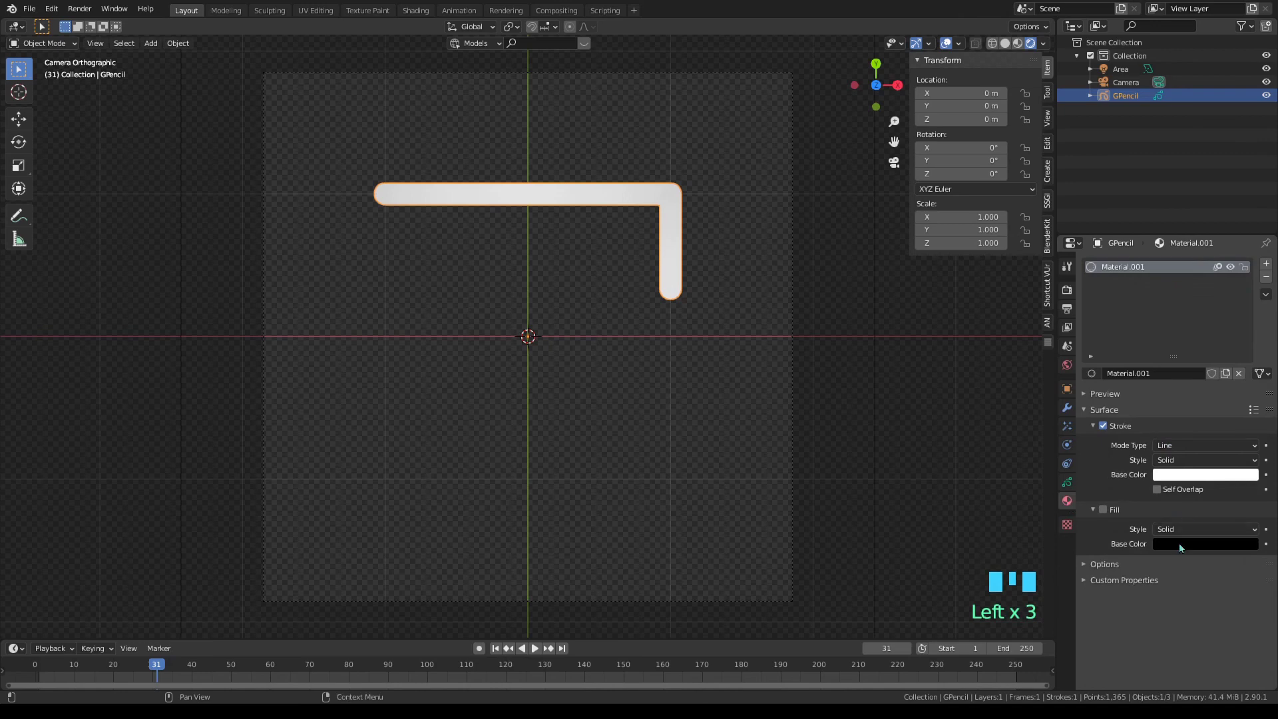
pyautogui.click(1181, 479)
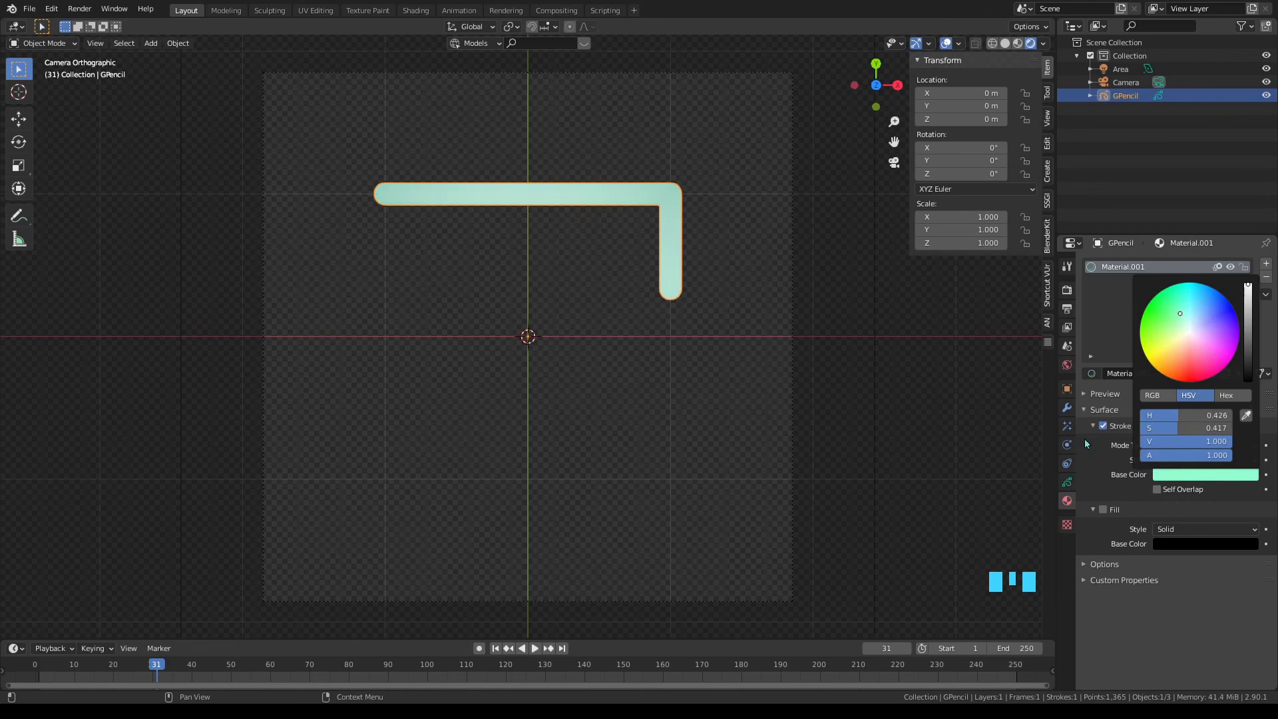
pyautogui.click(950, 45)
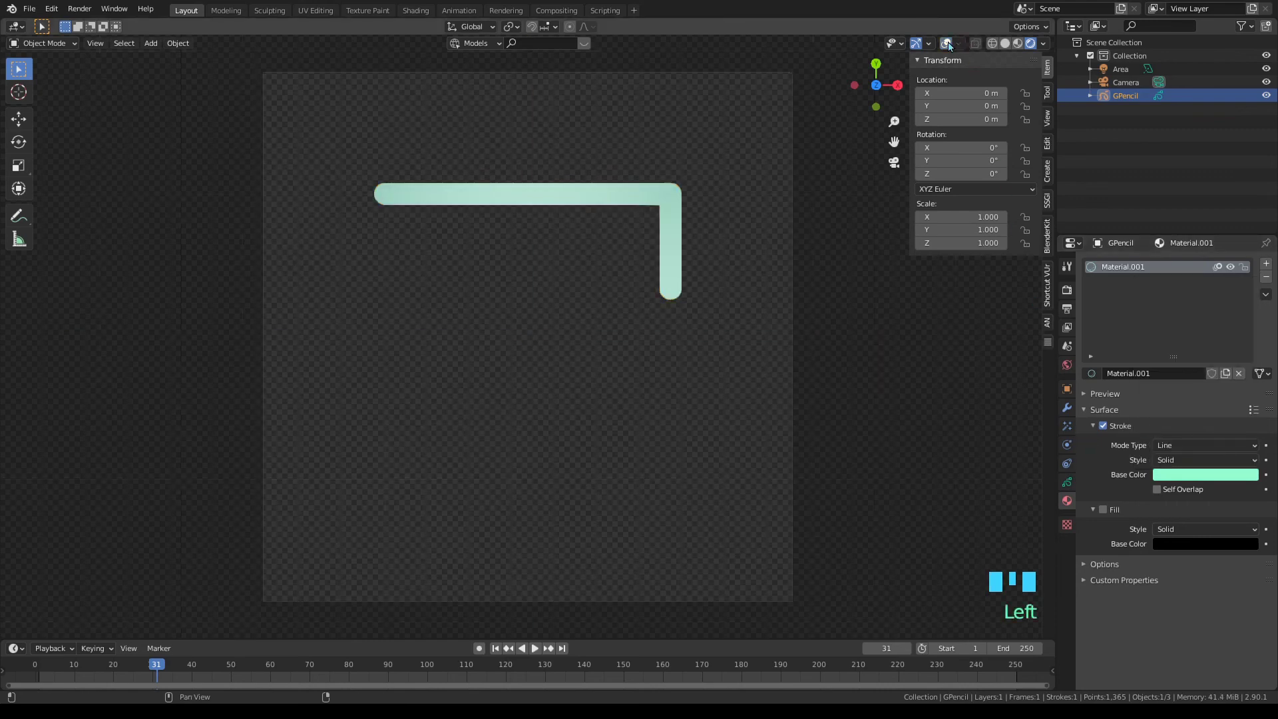